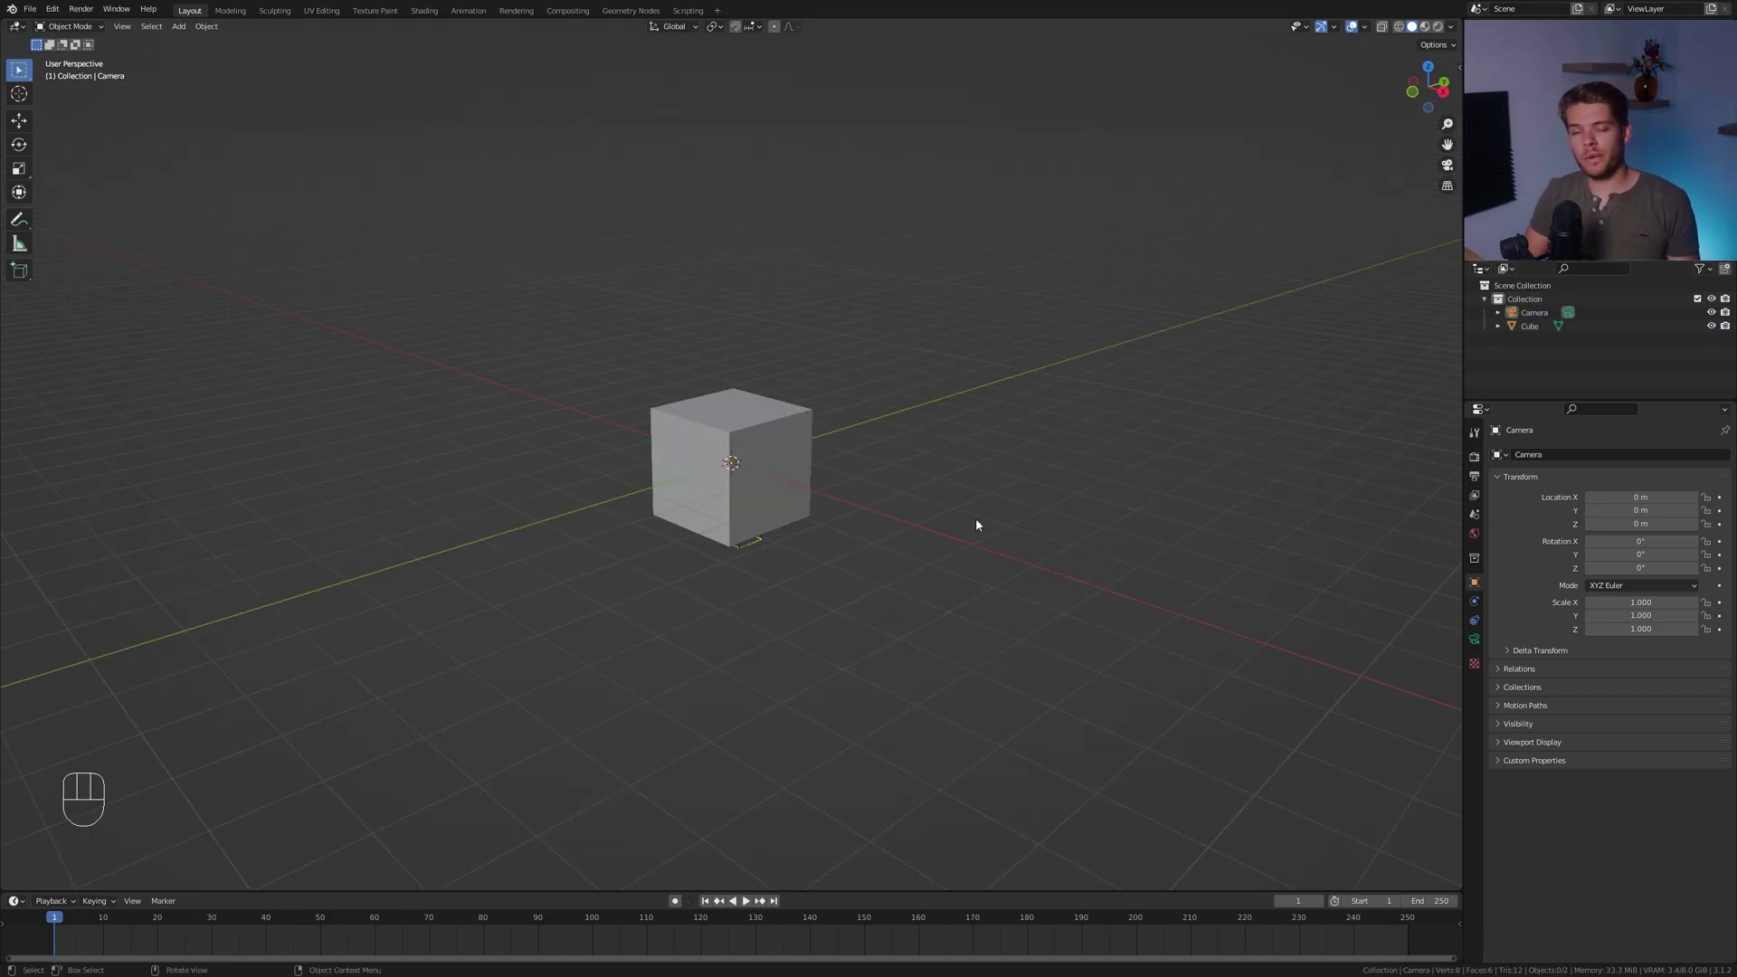
Switch to Front Orthographic view and begin keyframing the selected camera
{"action": "key", "text": "KP_1"}
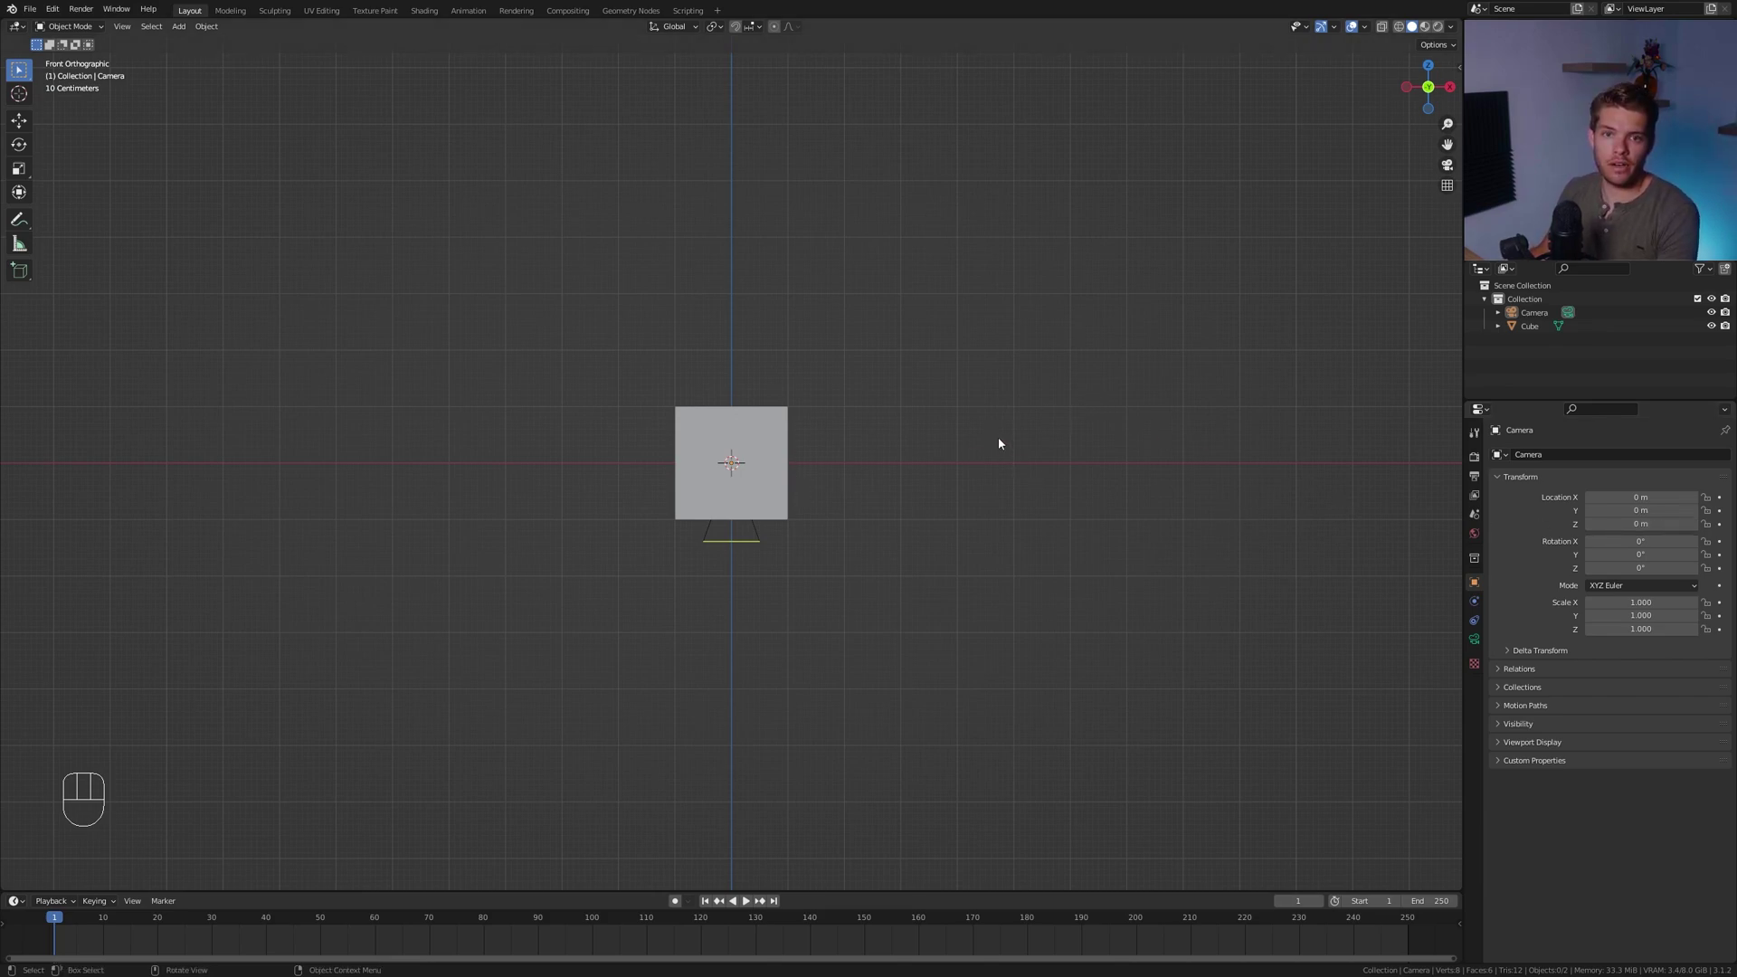
{"action": "key", "text": "i"}
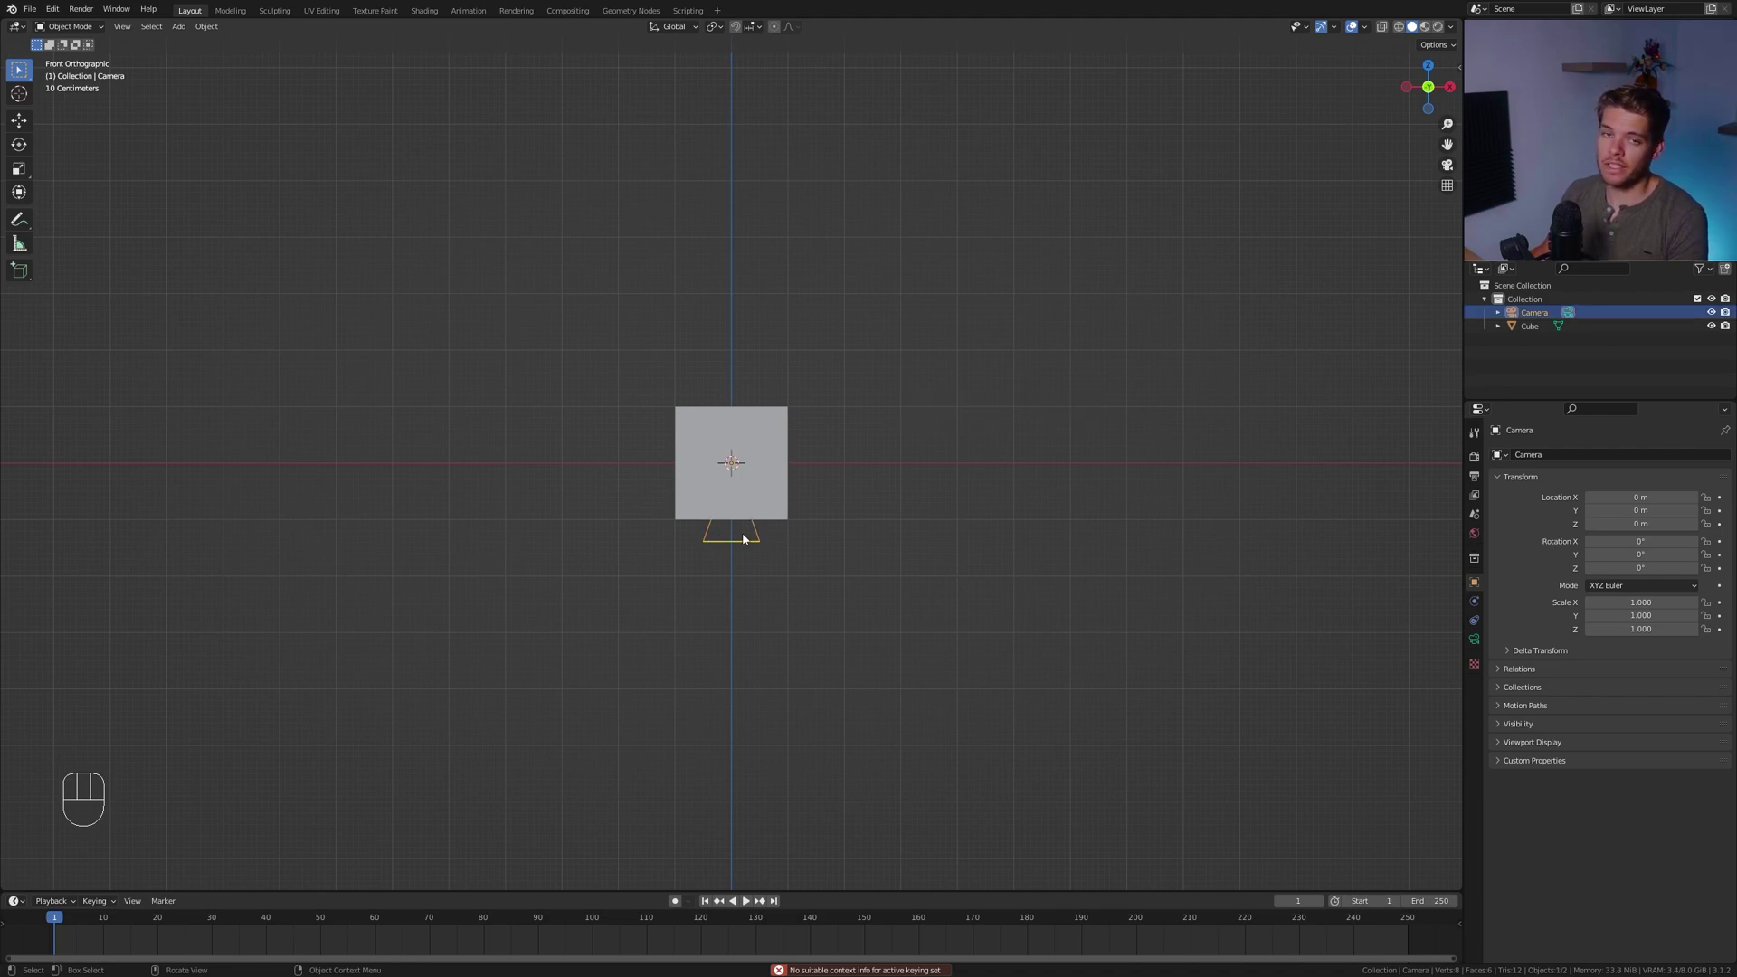
Keyframe camera location at frame 1 and at frame 150 with Z −10 m, then play the animation
{"action": "key", "text": "i"}
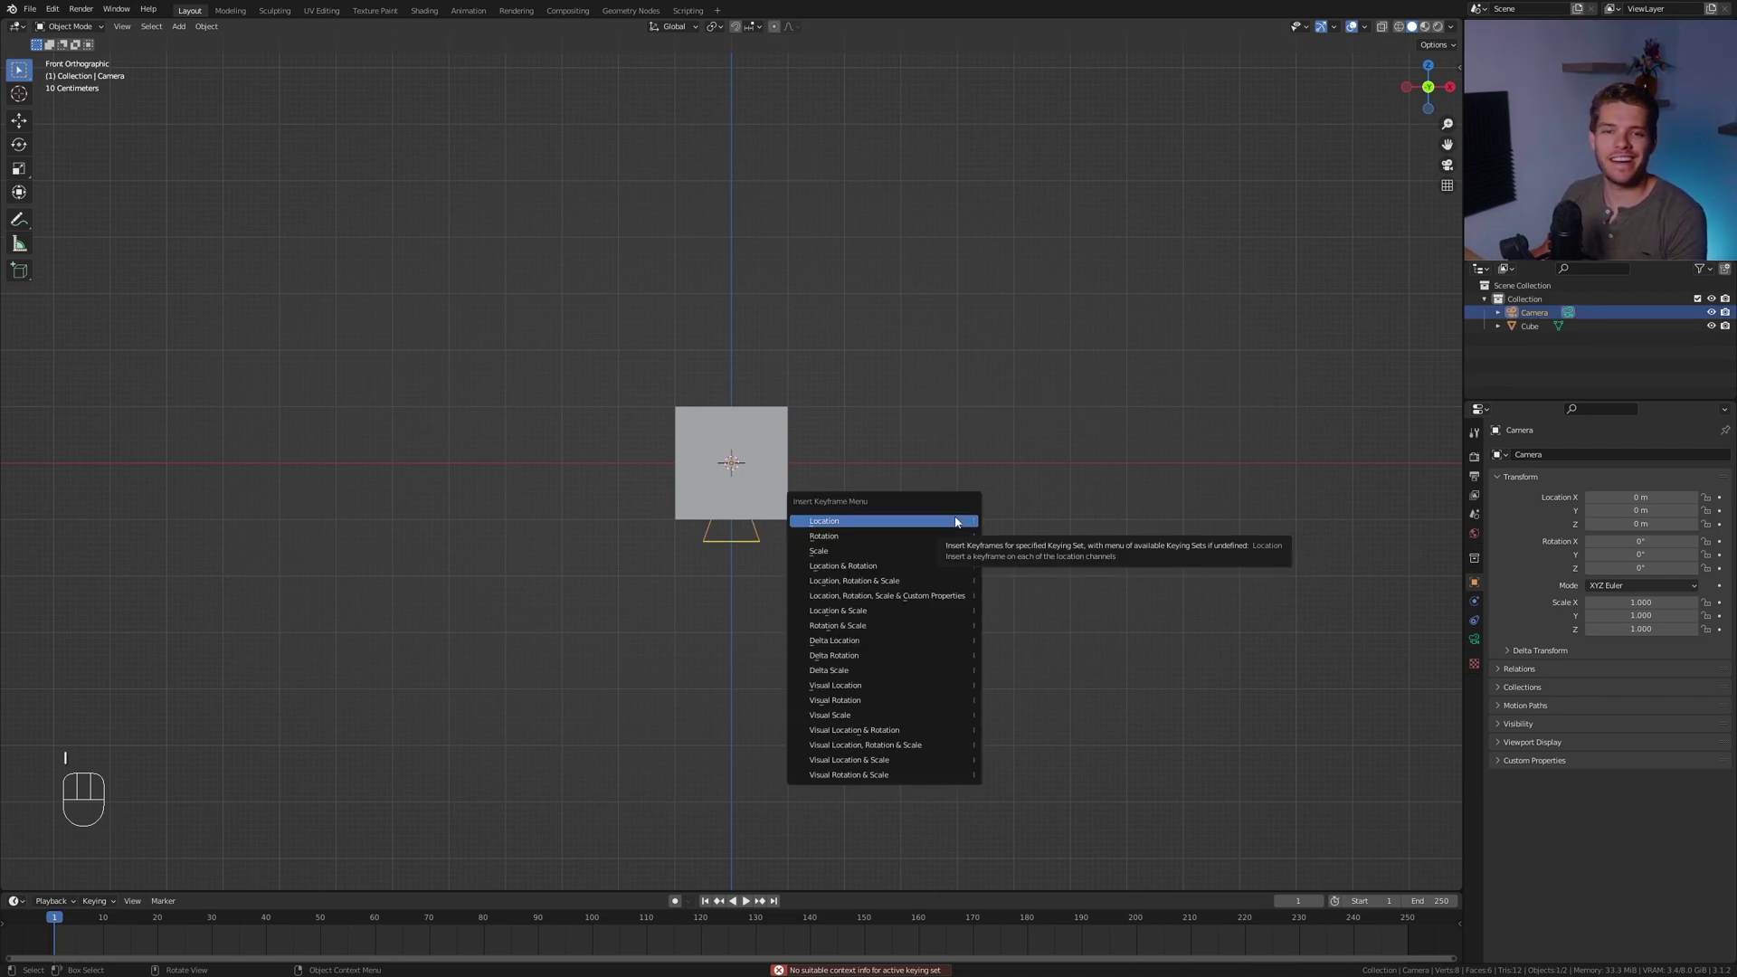
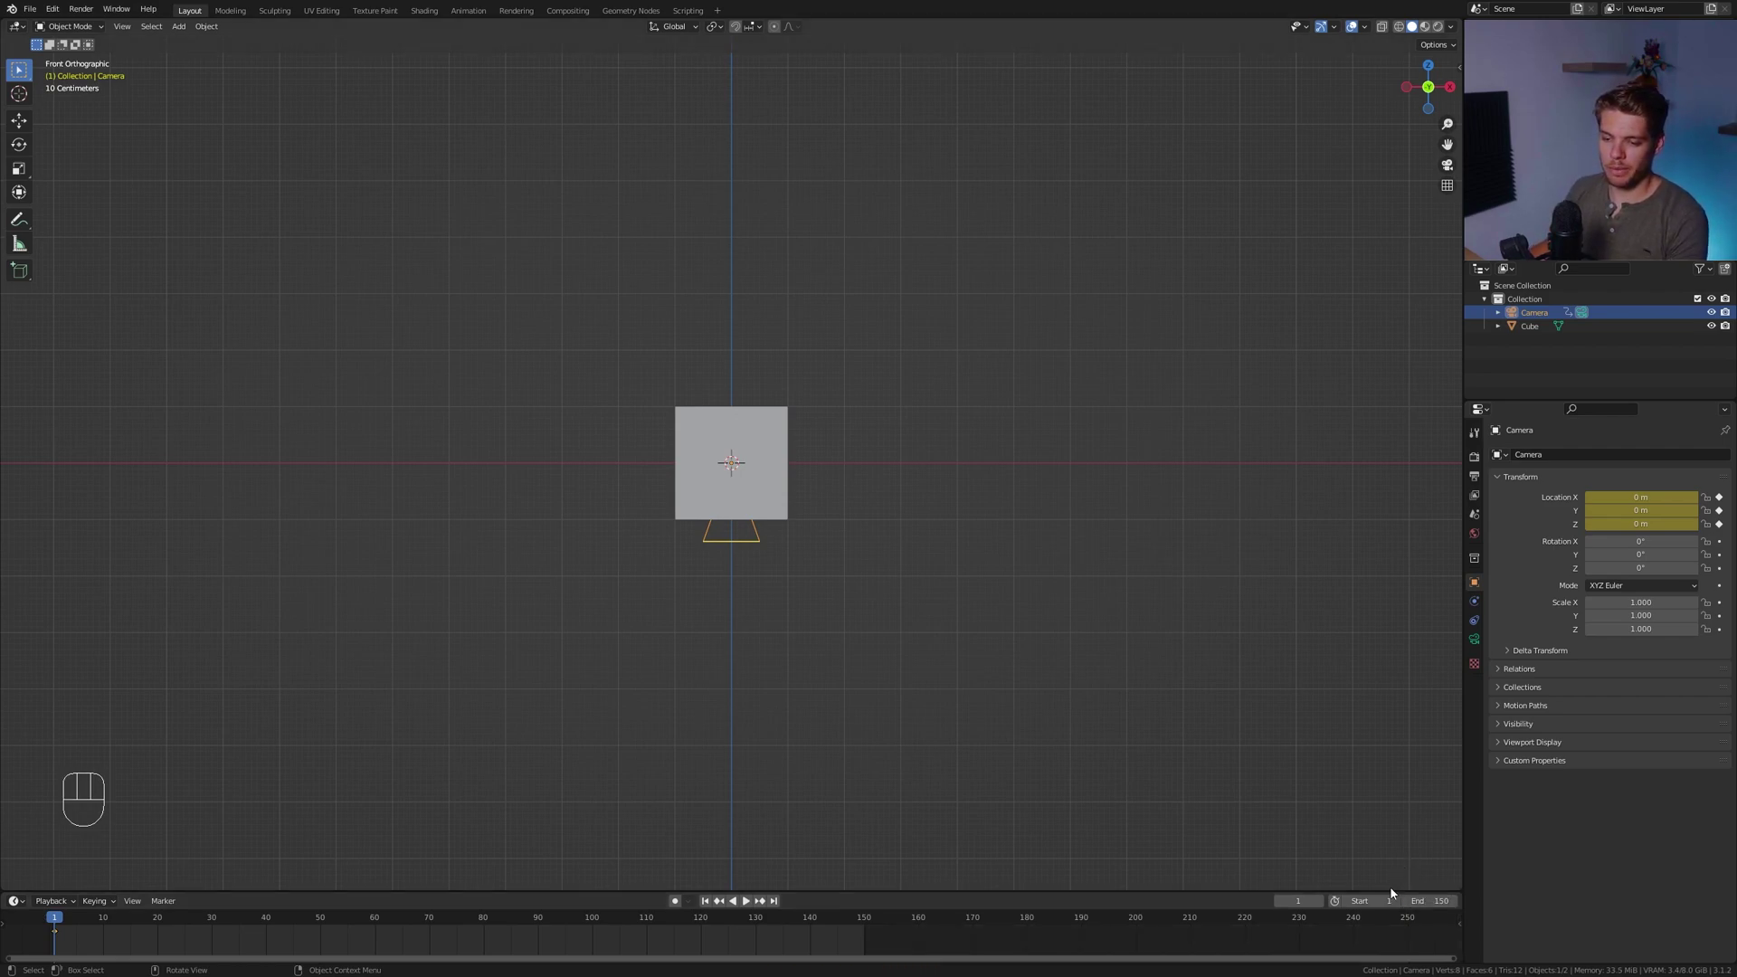
{"action": "left_click", "coordinate": [871, 933]}
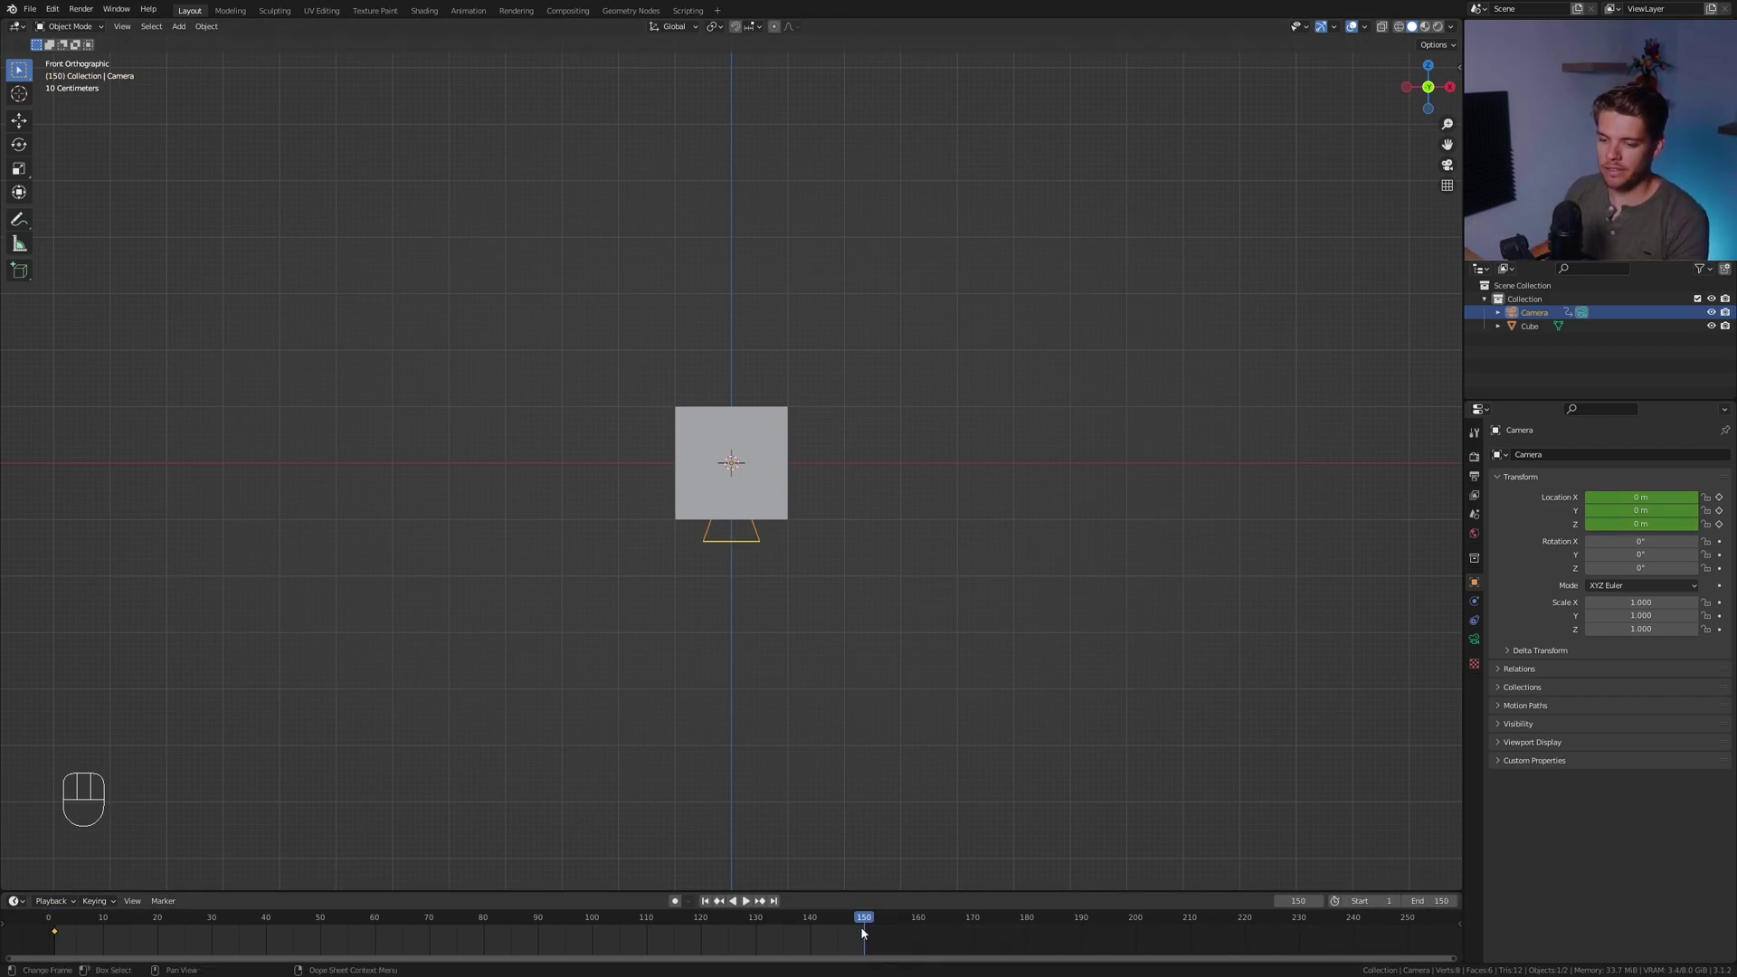
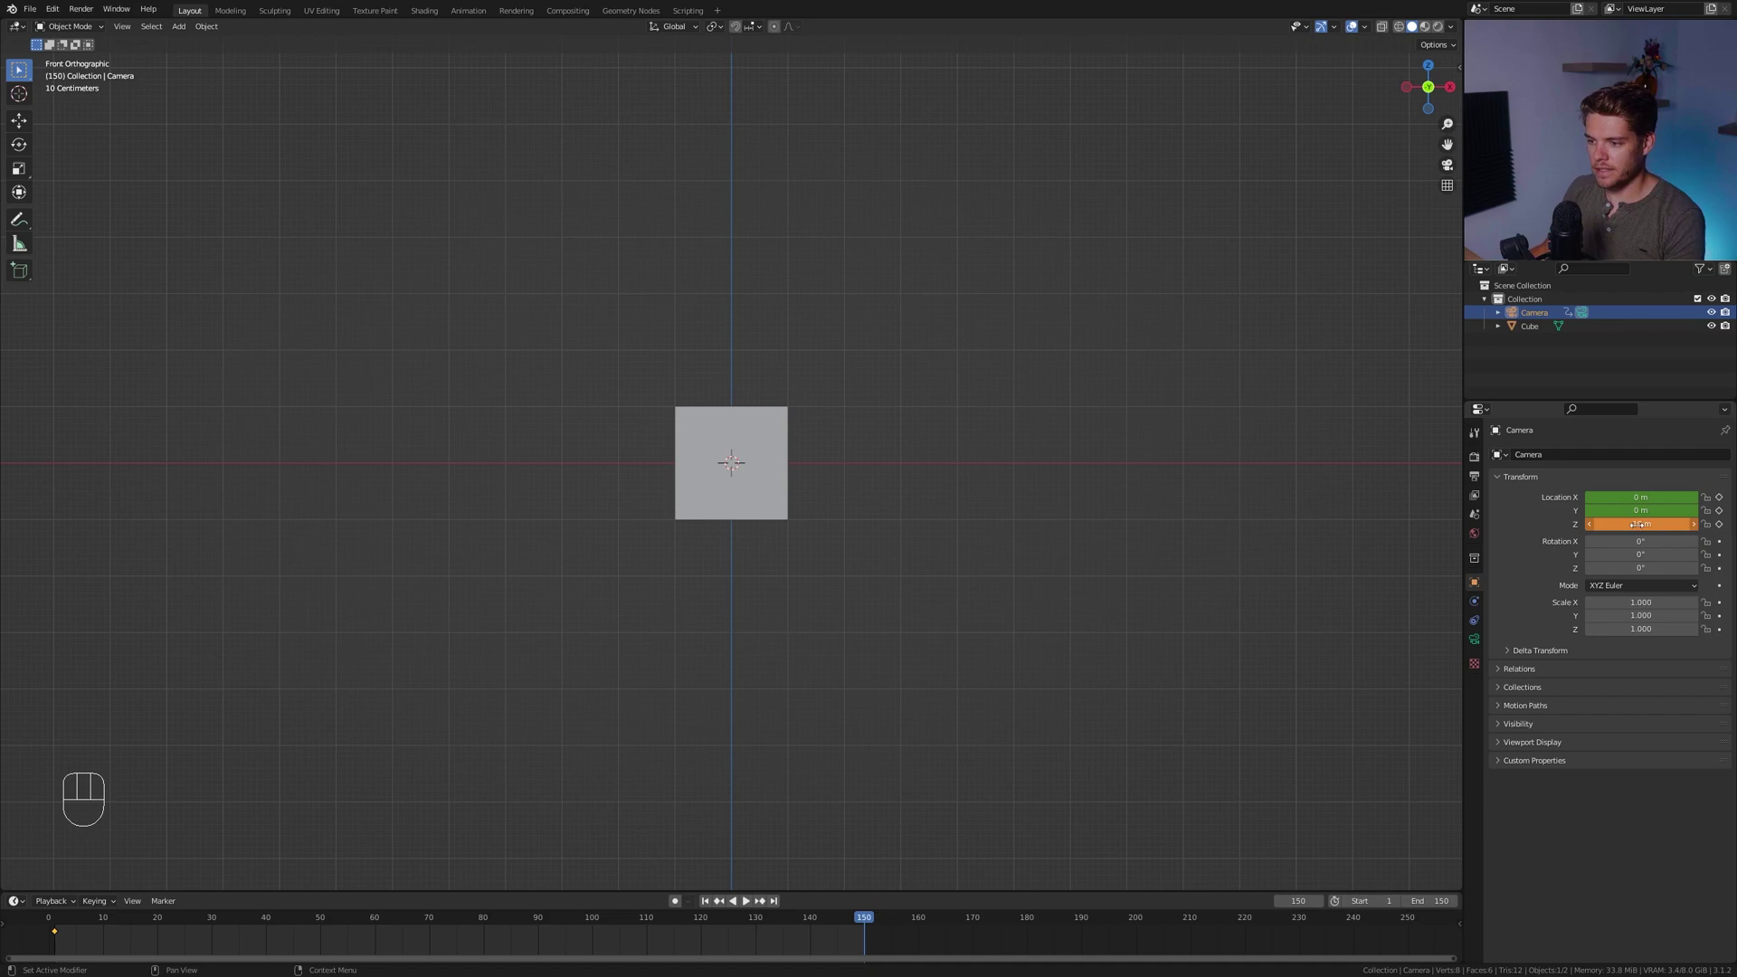
{"action": "key", "text": "i"}
{"action": "key", "text": "space"}
{"action": "key", "text": "space"}
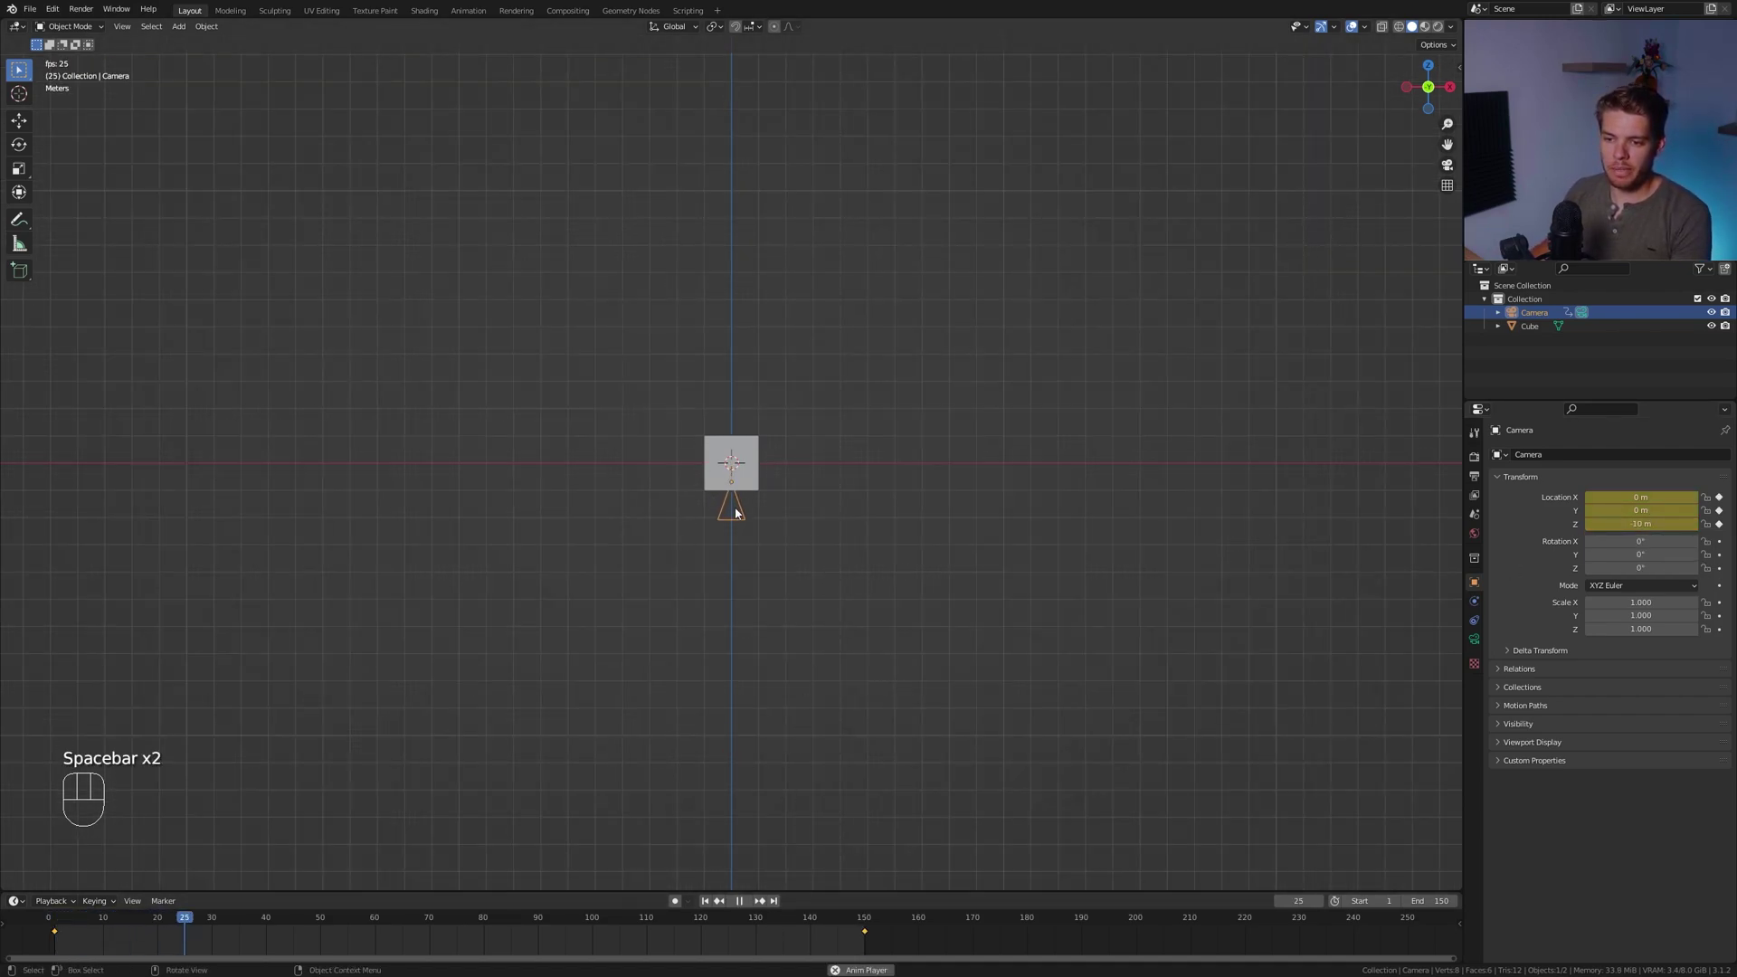
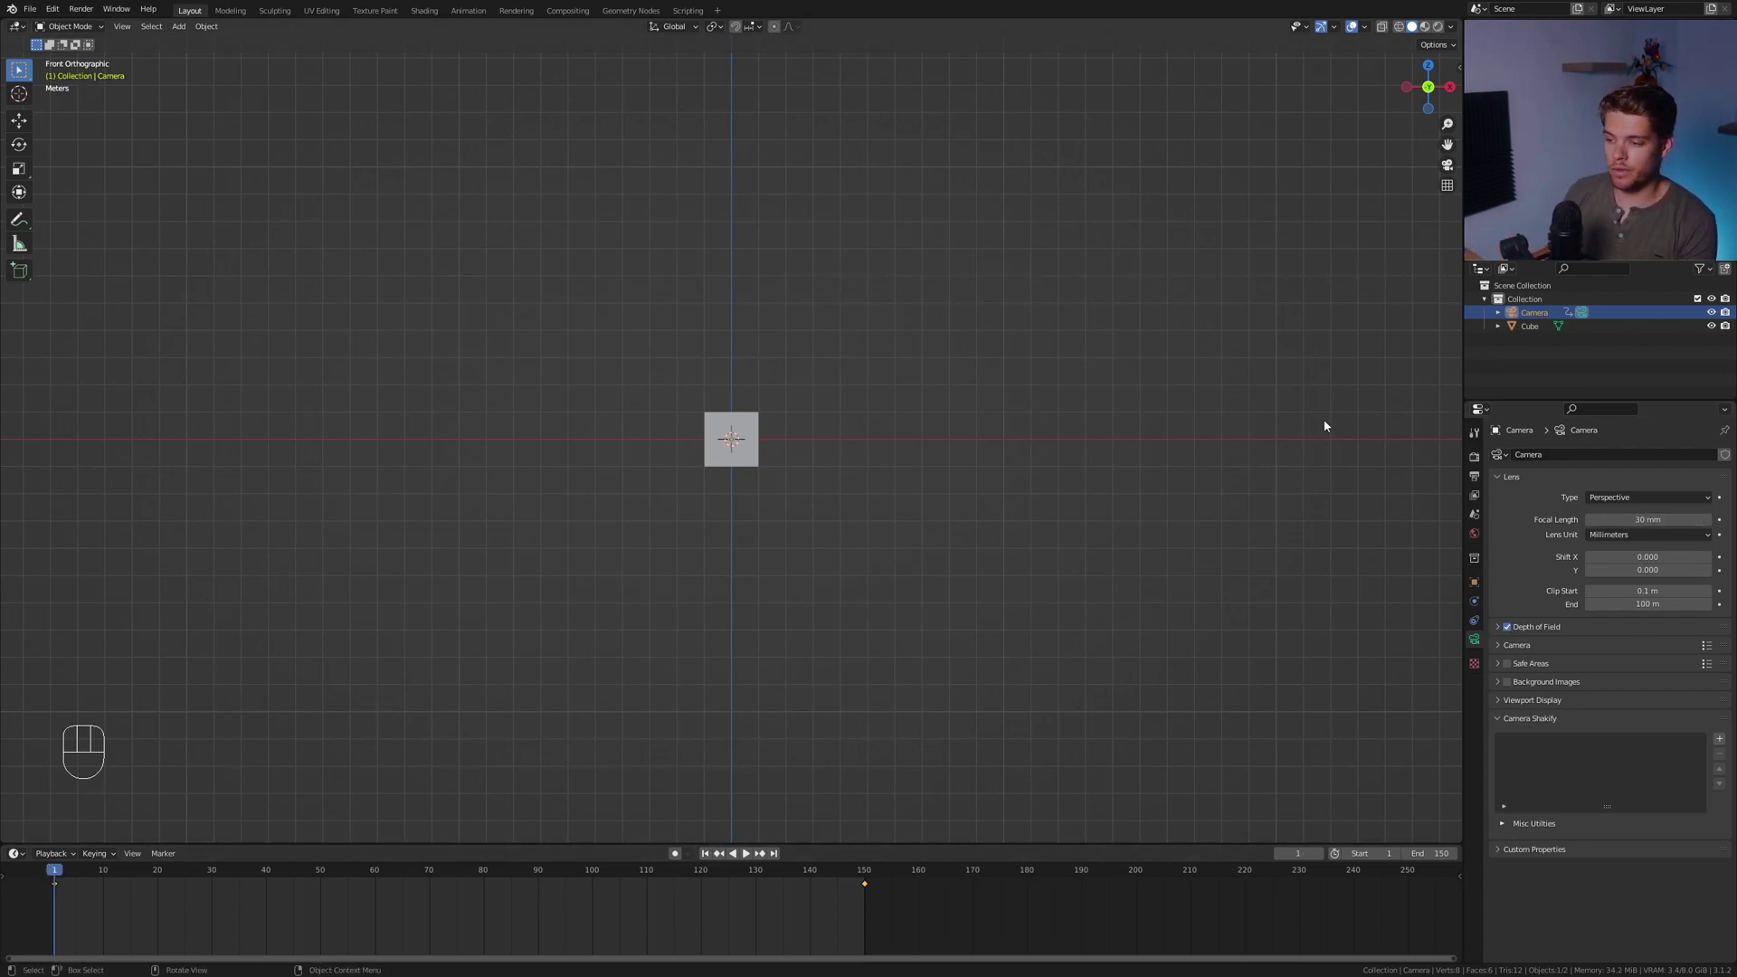
Enable the camera's Depth of Field, revealing focus distance and aperture settings
{"action": "left_click", "coordinate": [1558, 630]}
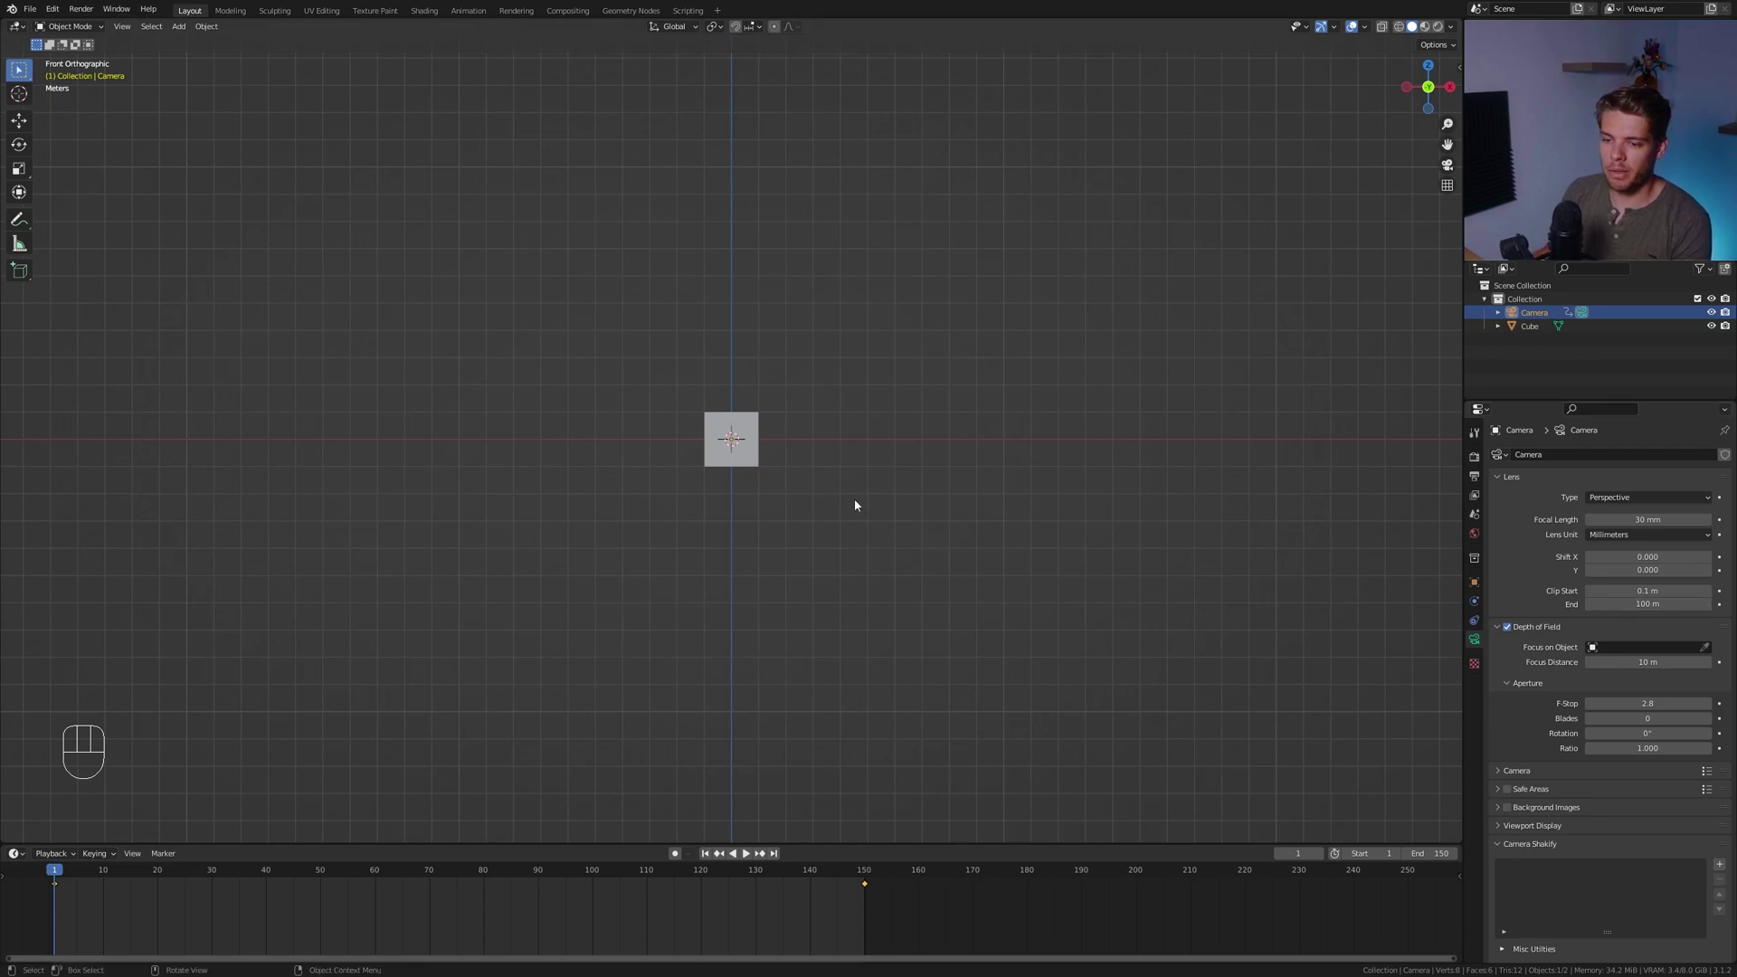
Bring up the Add menu with its Empty submenu
{"action": "key", "text": "shift+a"}
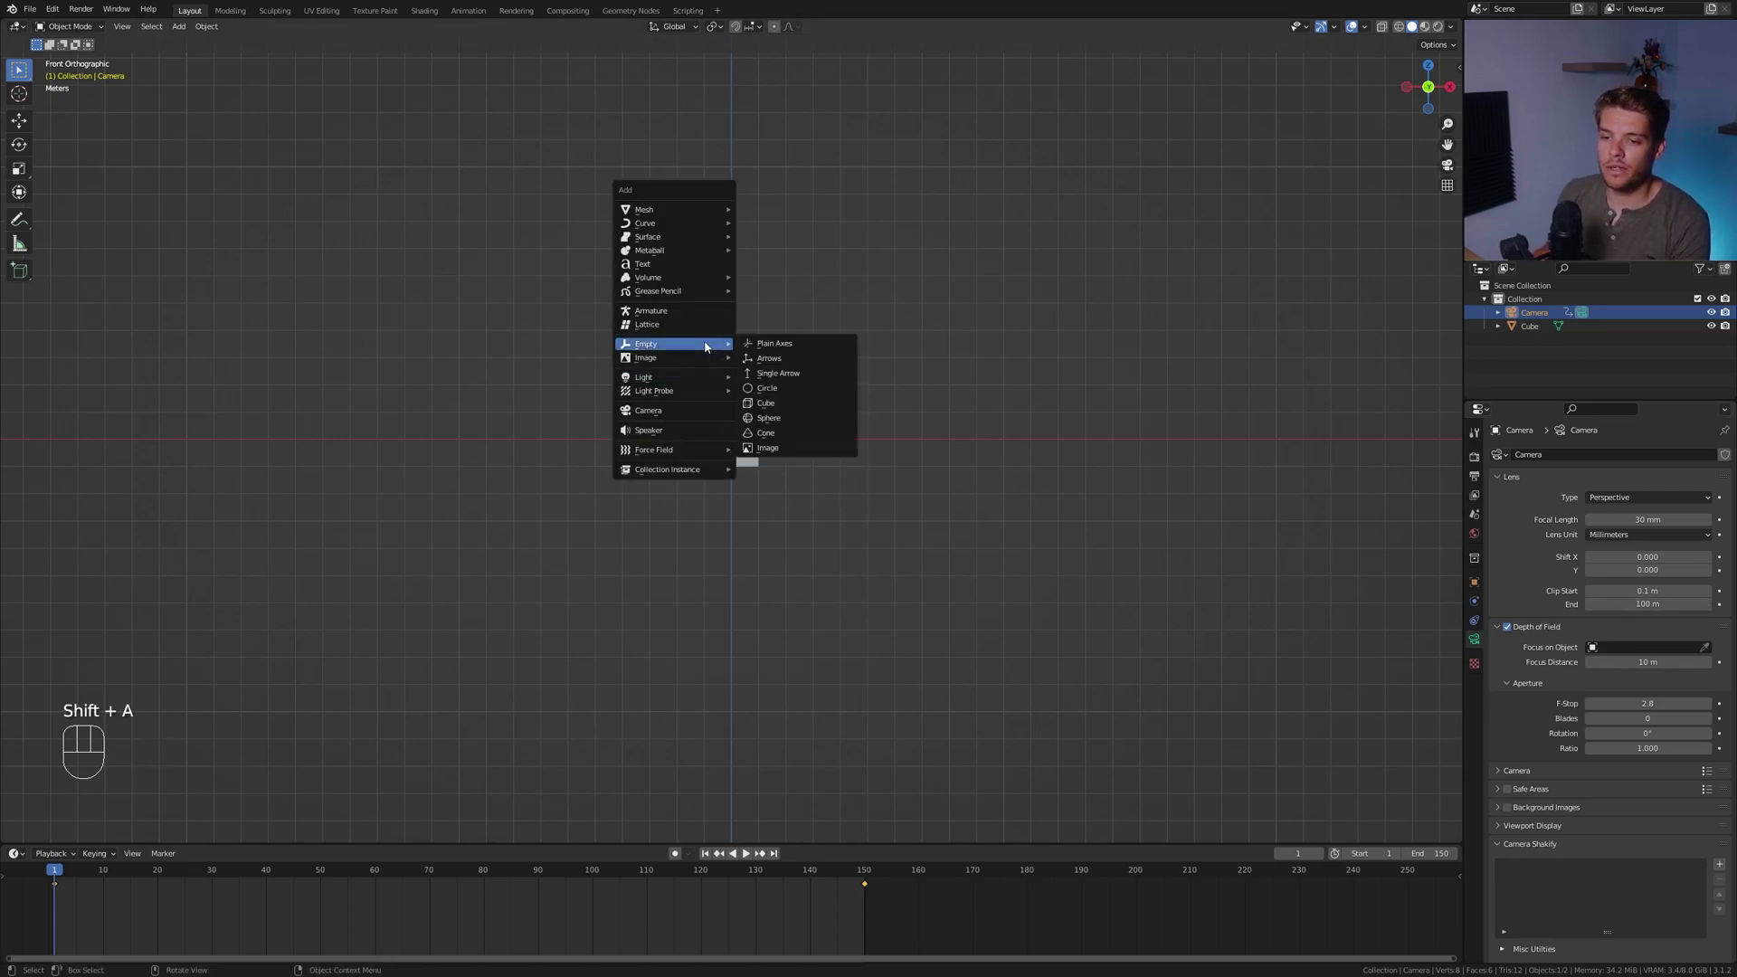
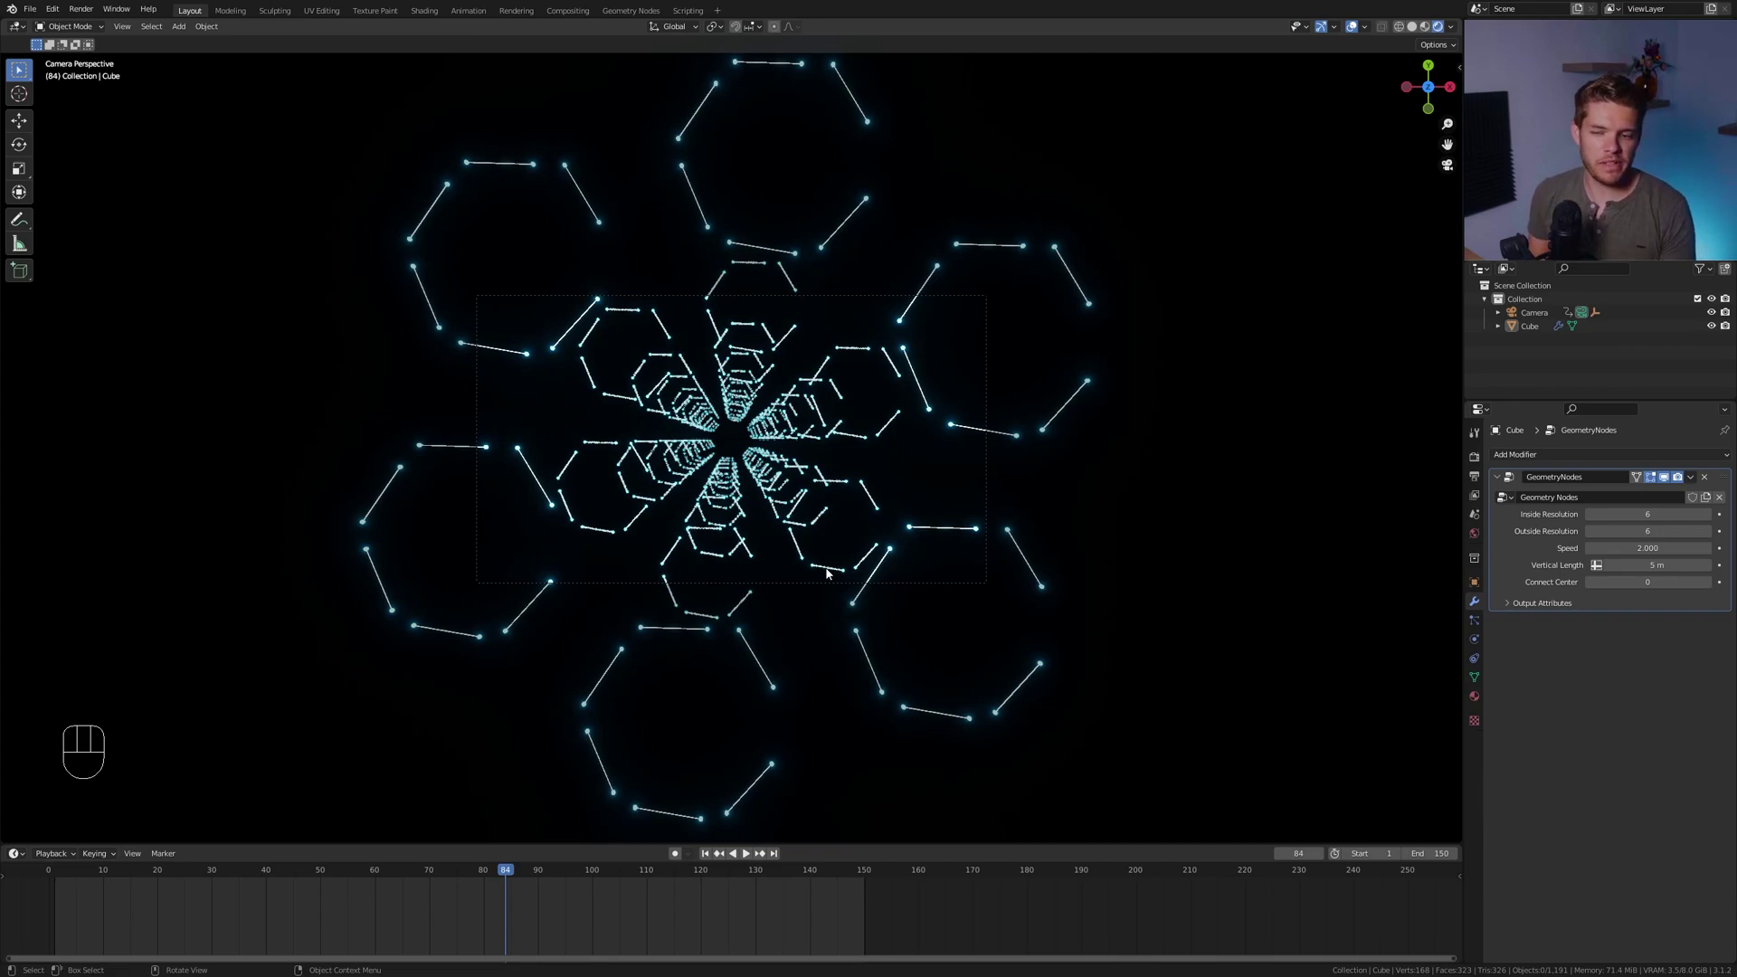
Add a cube at the tunnel origin and scale it about 5× so it surrounds the tunnel
{"action": "middle_click", "coordinate": [820, 565]}
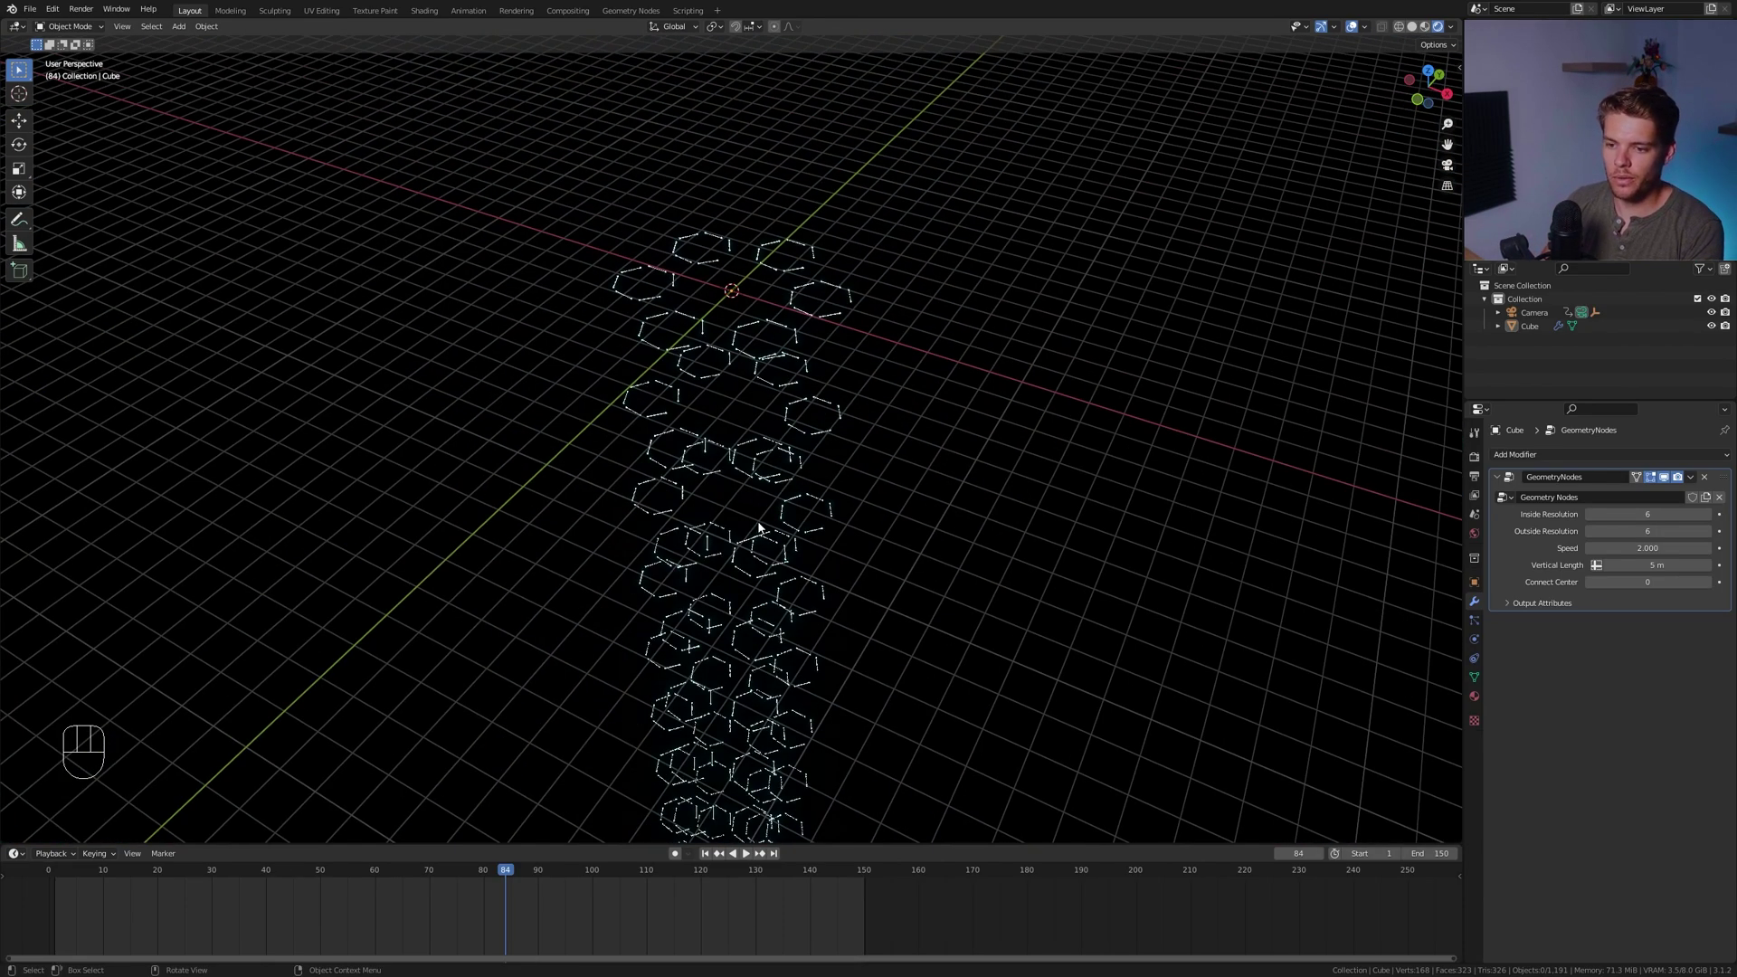
{"action": "key", "text": "shift+a"}
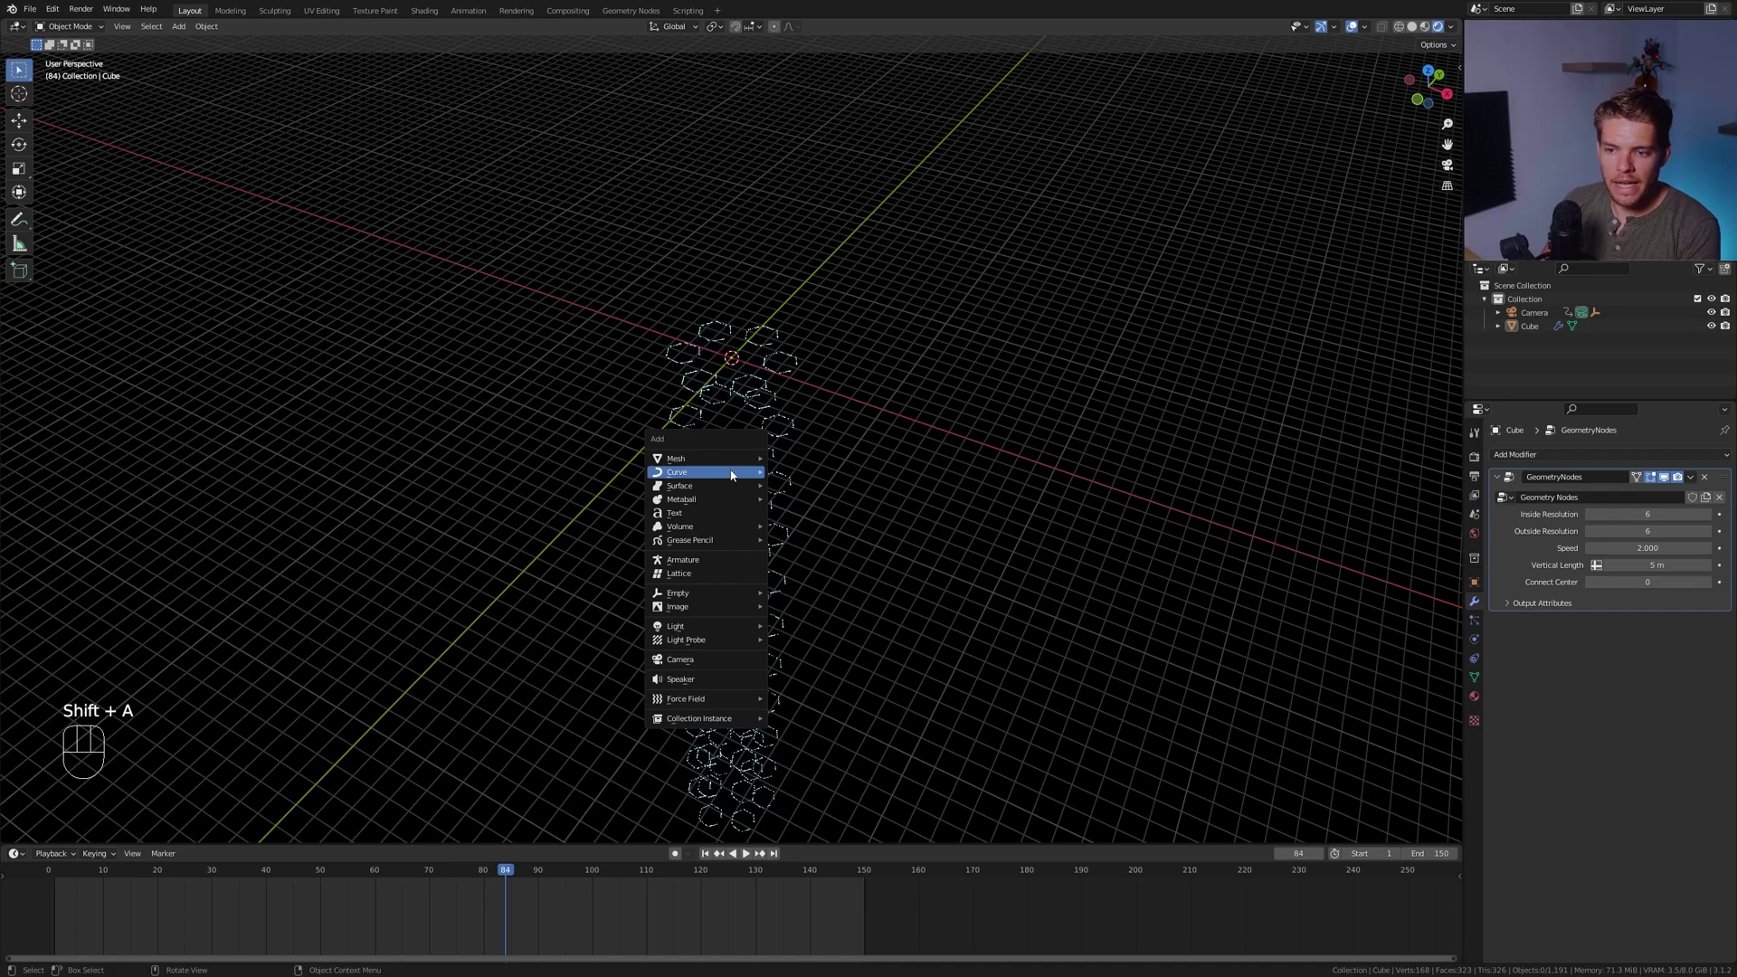
{"action": "key", "text": "s"}
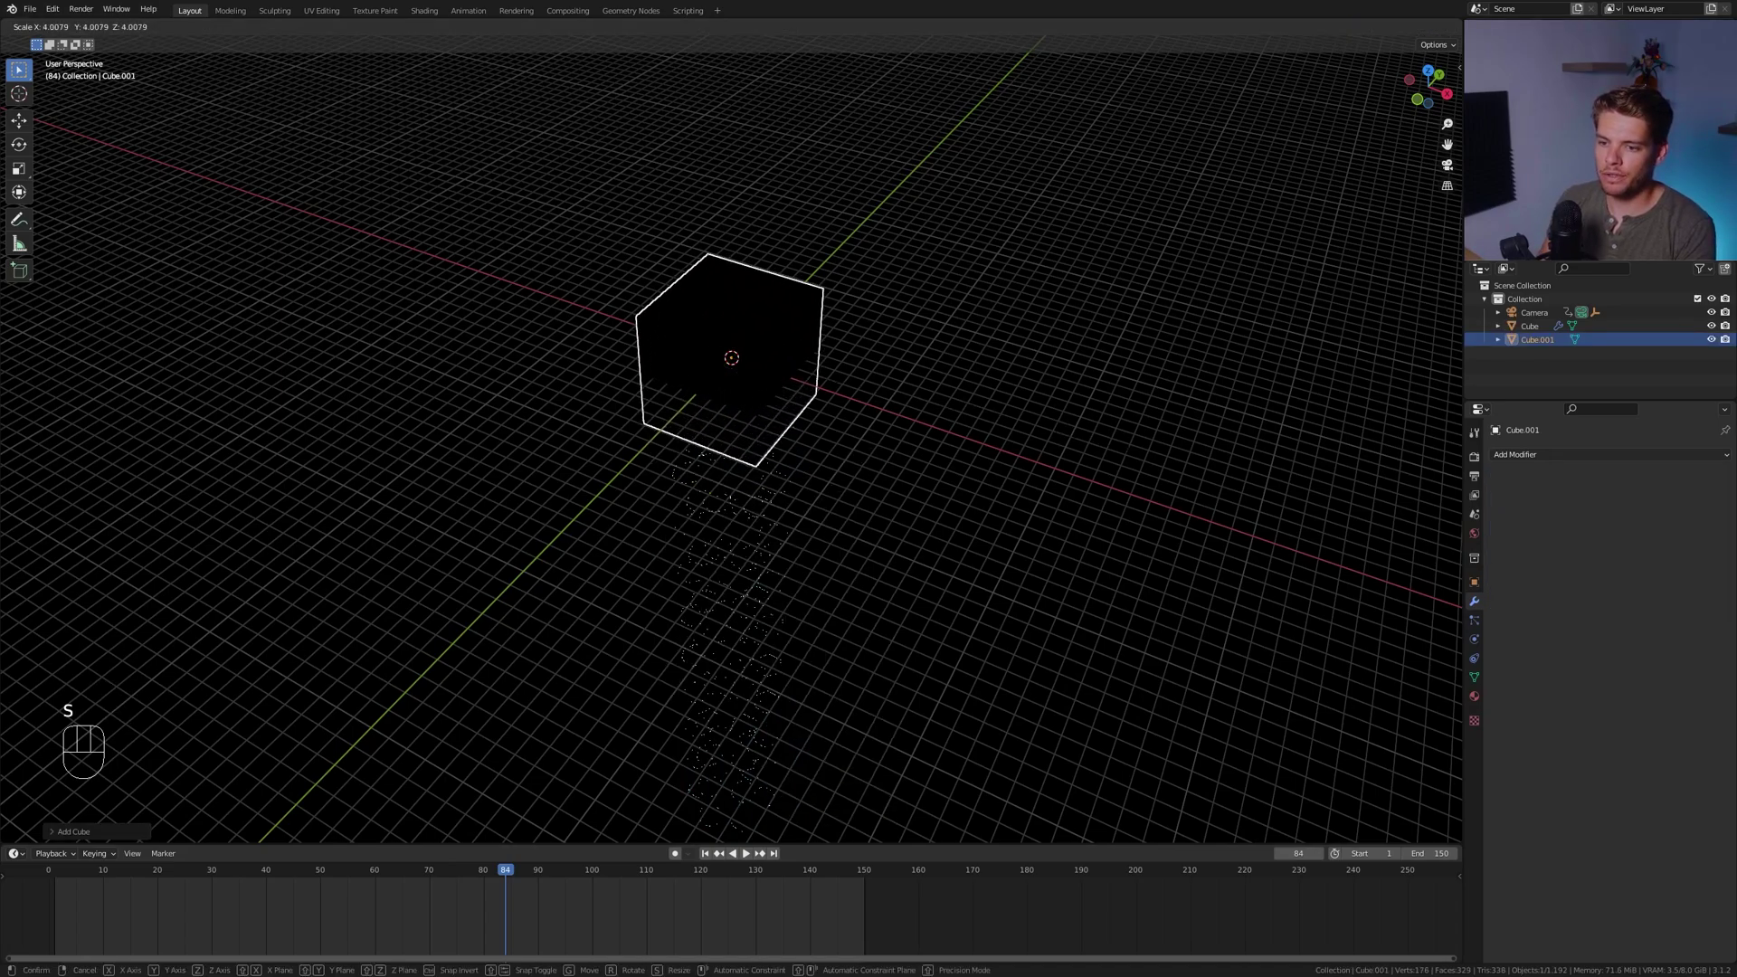
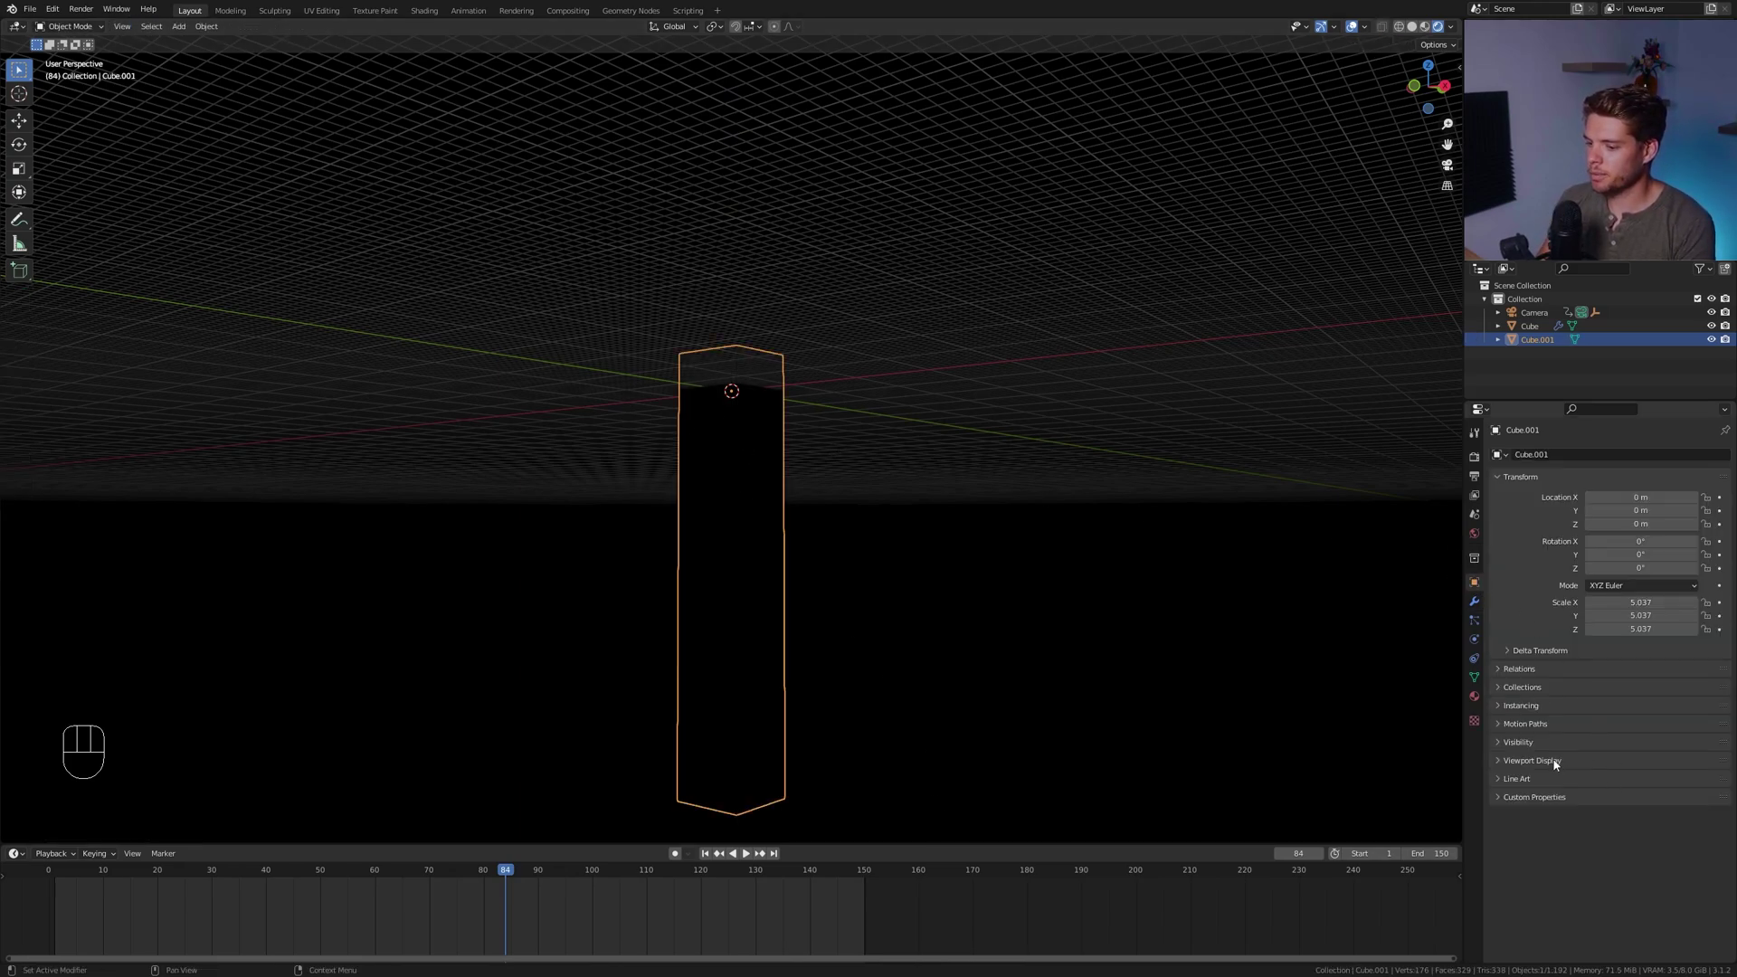
{"action": "left_click_drag", "start_coordinate": [1653, 899], "coordinate": [1622, 863]}
Display Cube.001 as wire and create a Volume material with its Principled BSDF surface removed
{"action": "key", "text": "KP_0"}
{"action": "left_click", "coordinate": [1477, 700]}
{"action": "left_click", "coordinate": [1727, 457]}
{"action": "left_click_drag", "start_coordinate": [1617, 519], "coordinate": [1539, 460]}
{"action": "left_click", "coordinate": [1526, 460]}
{"action": "left_click_drag", "start_coordinate": [1526, 459], "coordinate": [1663, 634]}
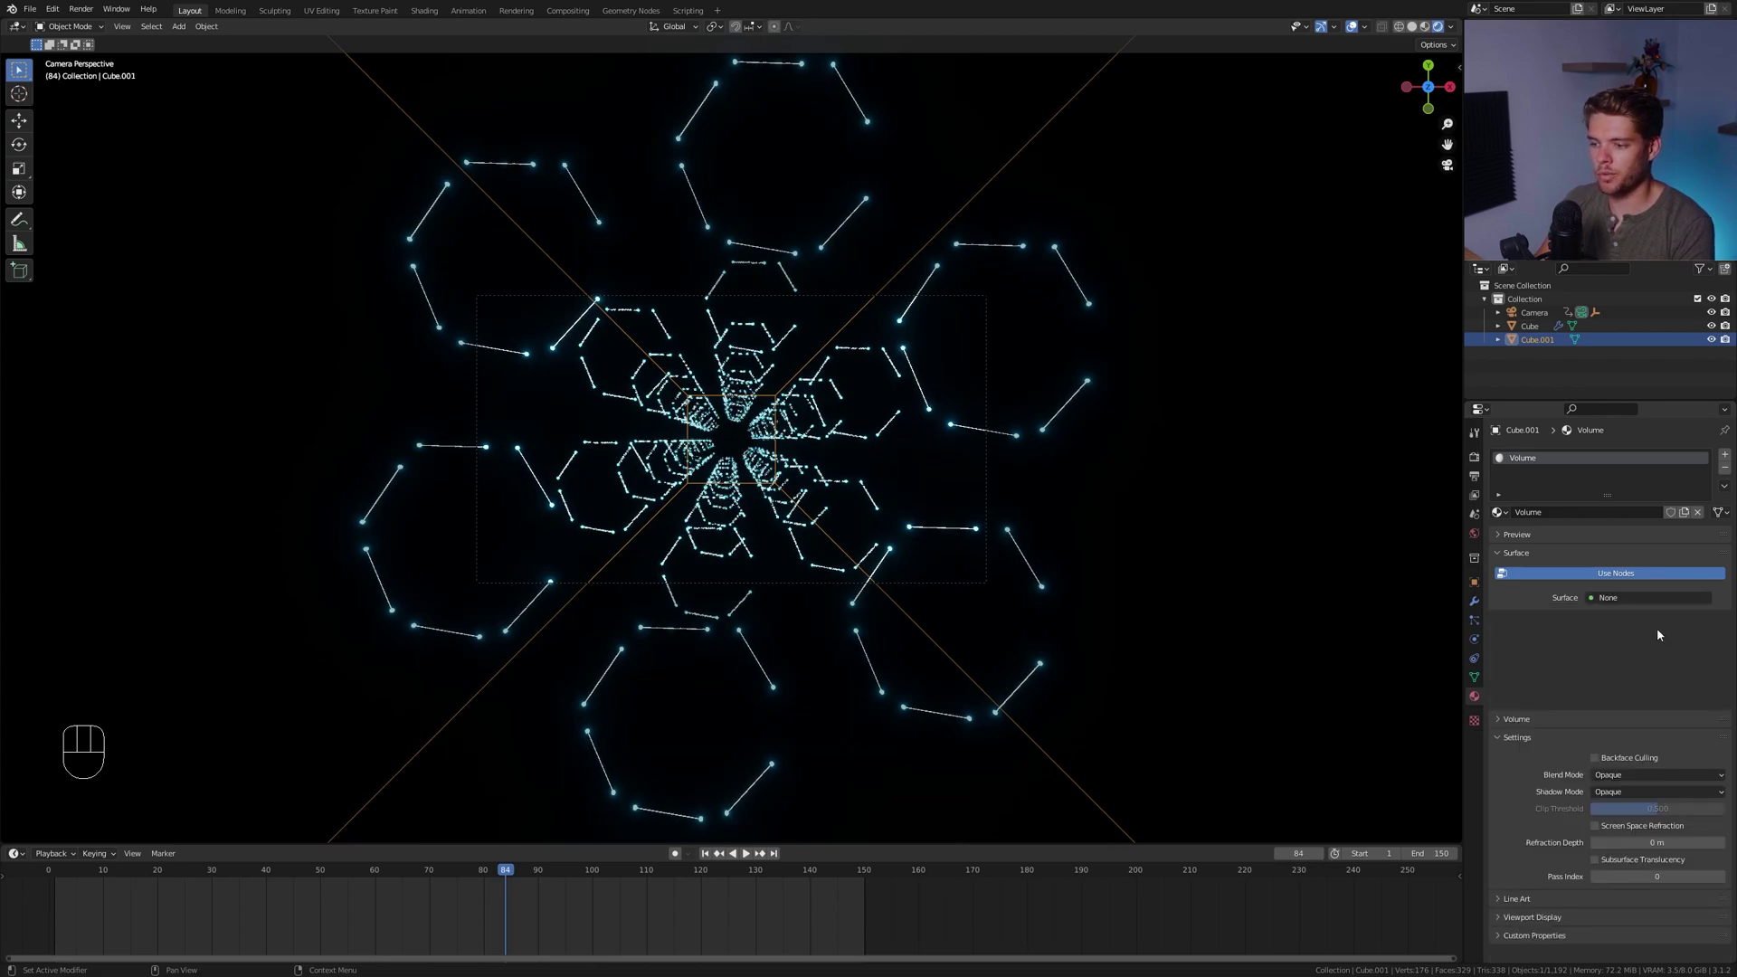
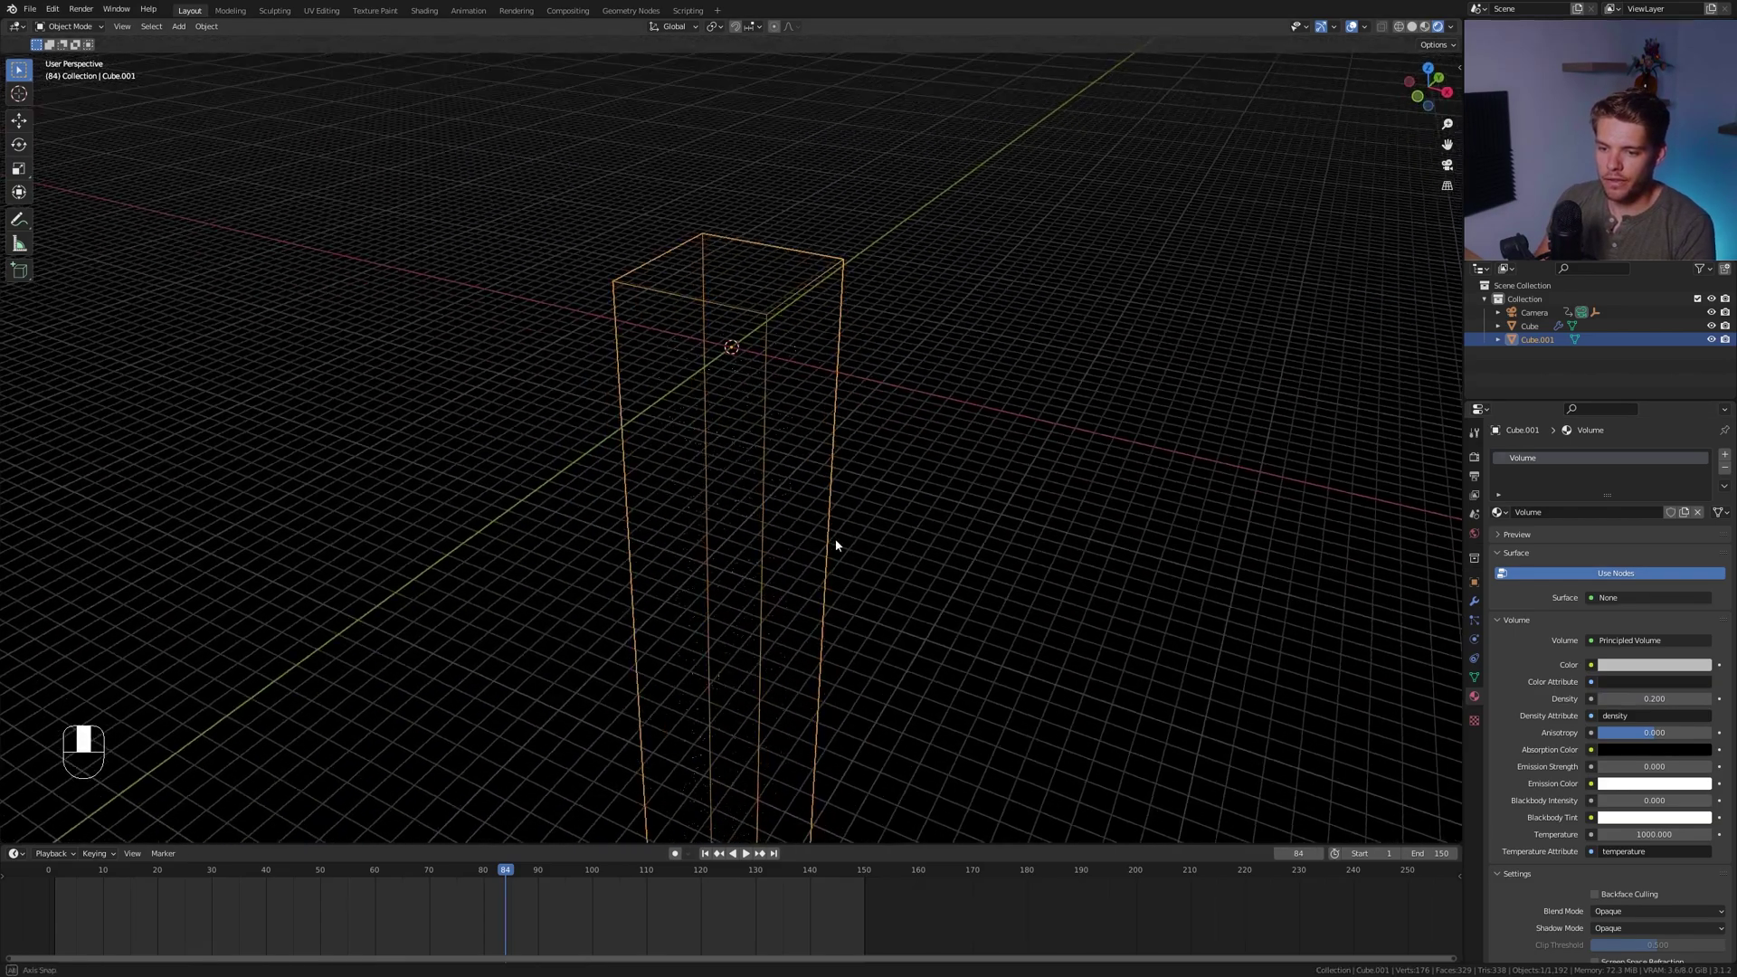
Play the hazy fly-through from camera view and select the tunnel object for resolution tweaks
{"action": "key", "text": "KP_0"}
{"action": "key", "text": "space"}
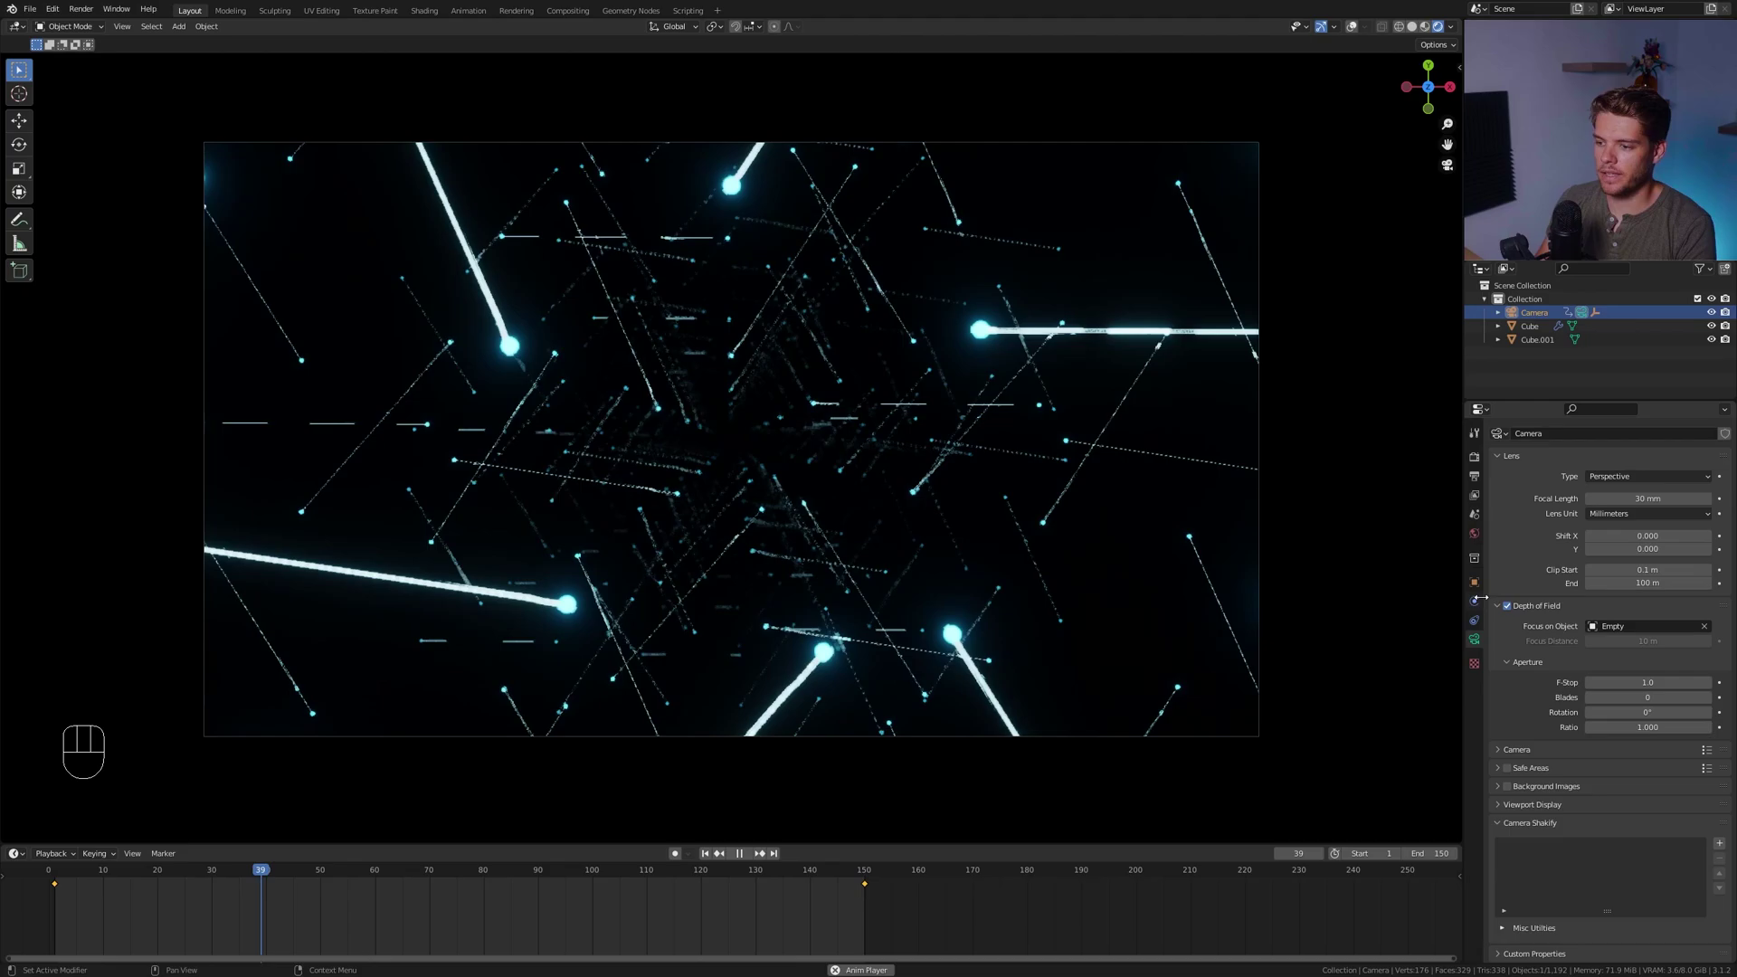
{"action": "left_click", "coordinate": [926, 439]}
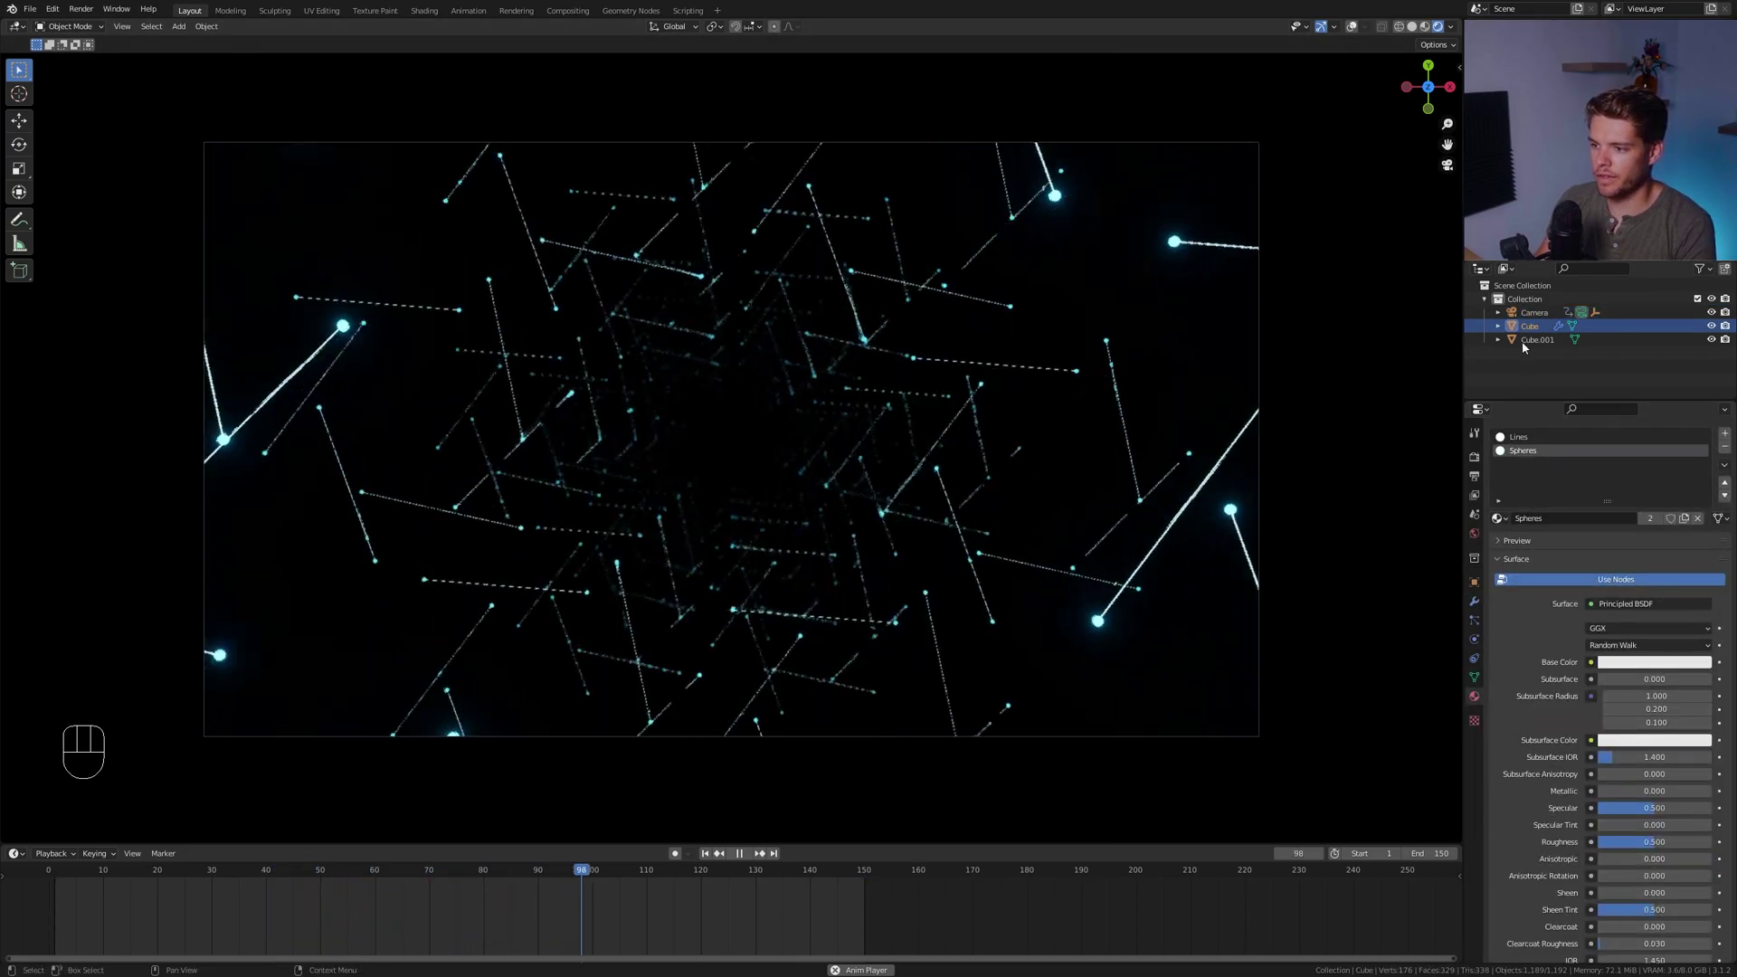